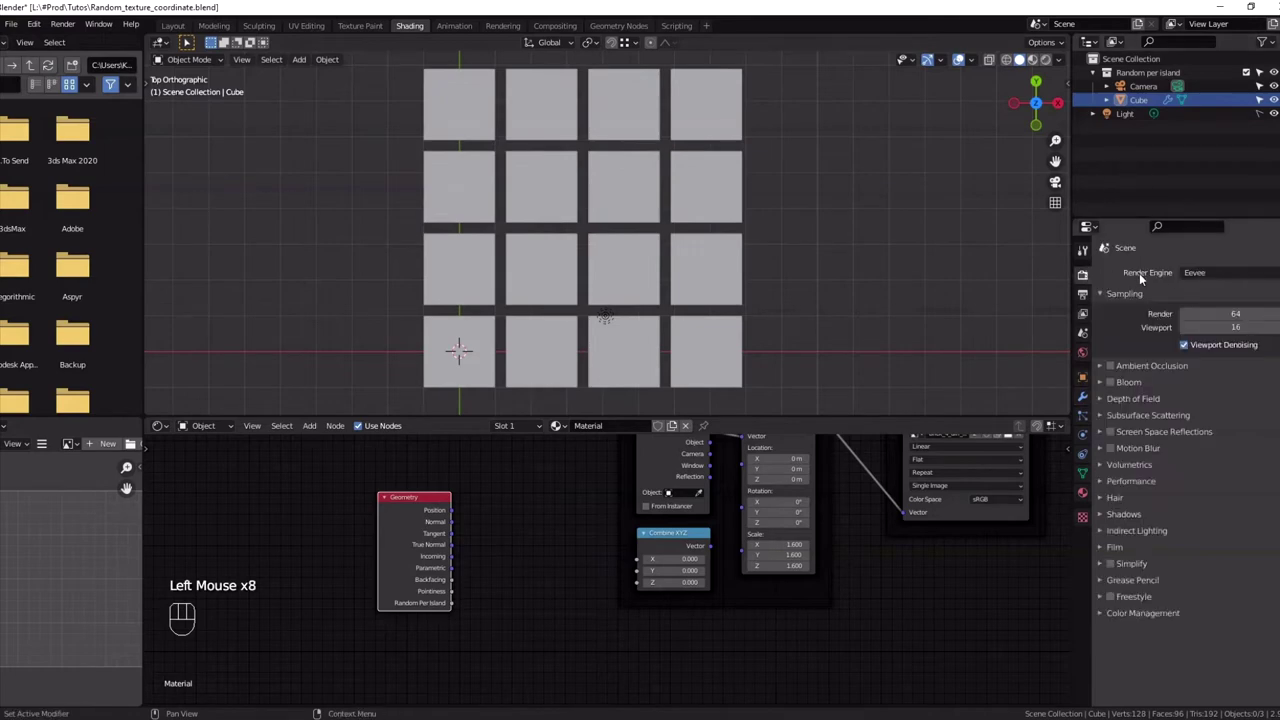
Show the tiles in Rendered shading and switch the render engine from Eevee to Cycles
click(1219, 278)
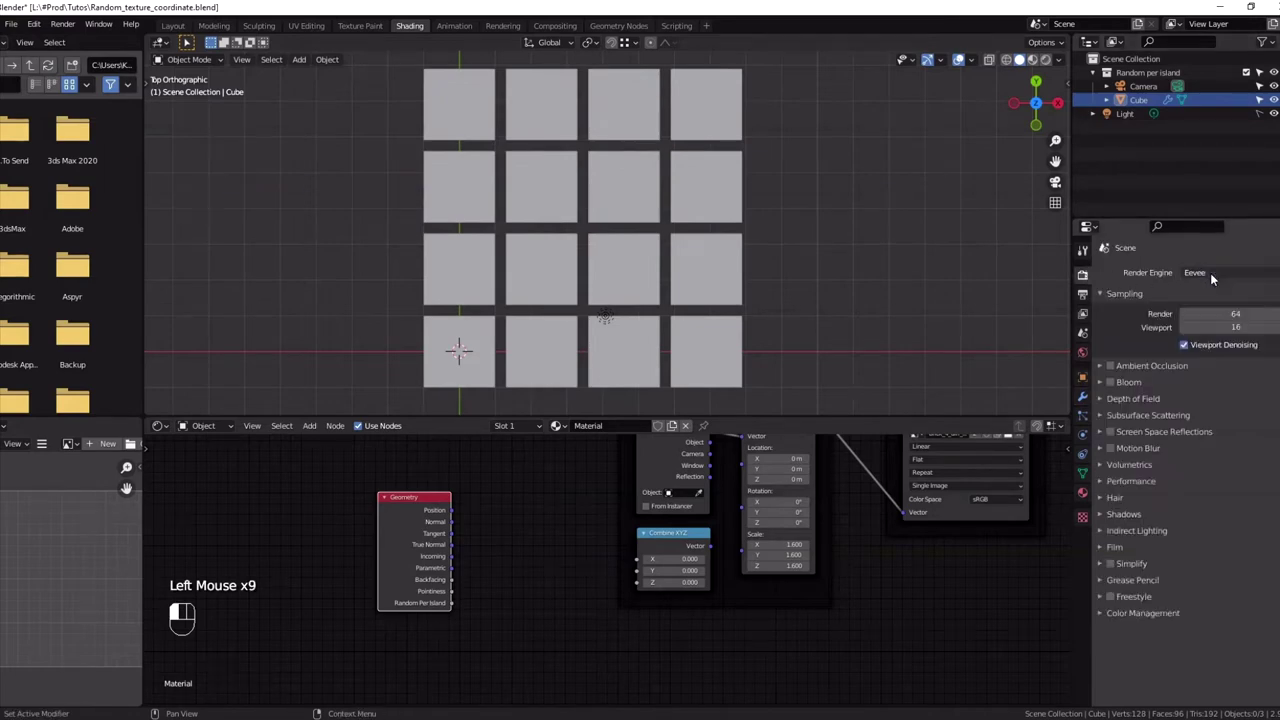
click(1057, 64)
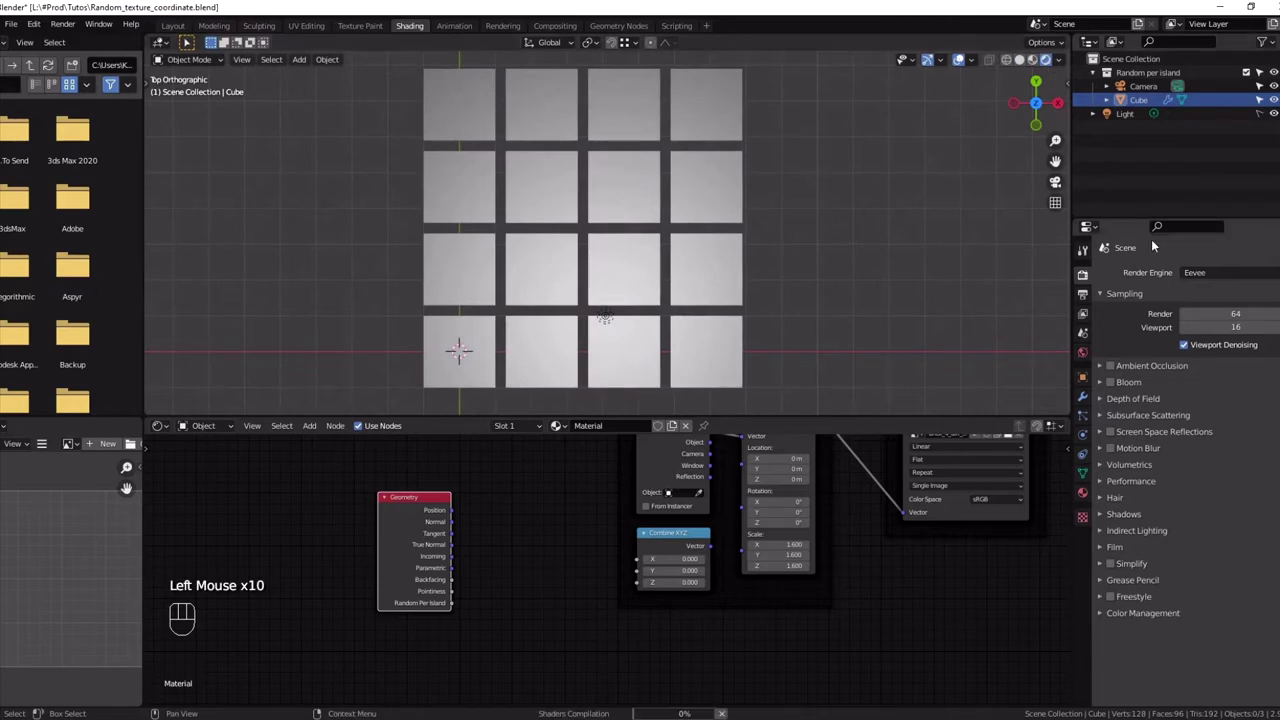
drag(1207, 278, 1196, 328)
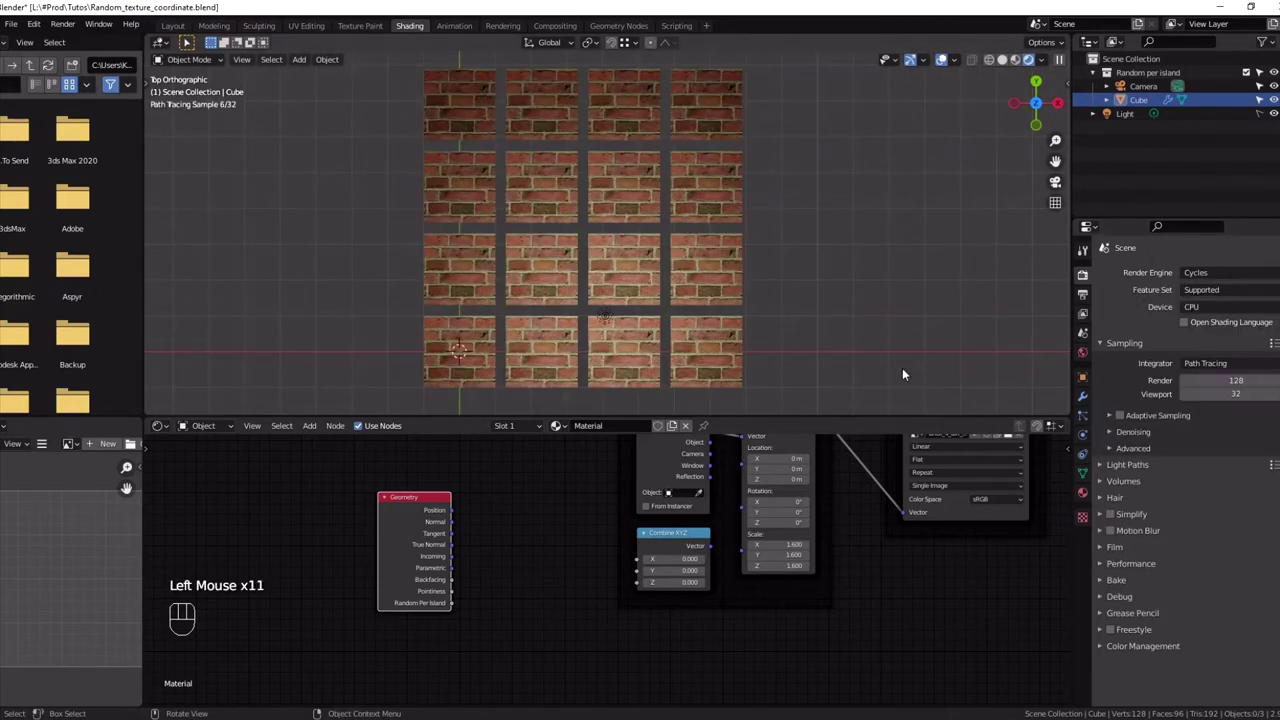
Bring the shader node tree into view in the node editor
scroll(down, 3)
middle_click(519, 532)
scroll(up, 3)
scroll(down, 3)
scroll(up, 3)
click(457, 616)
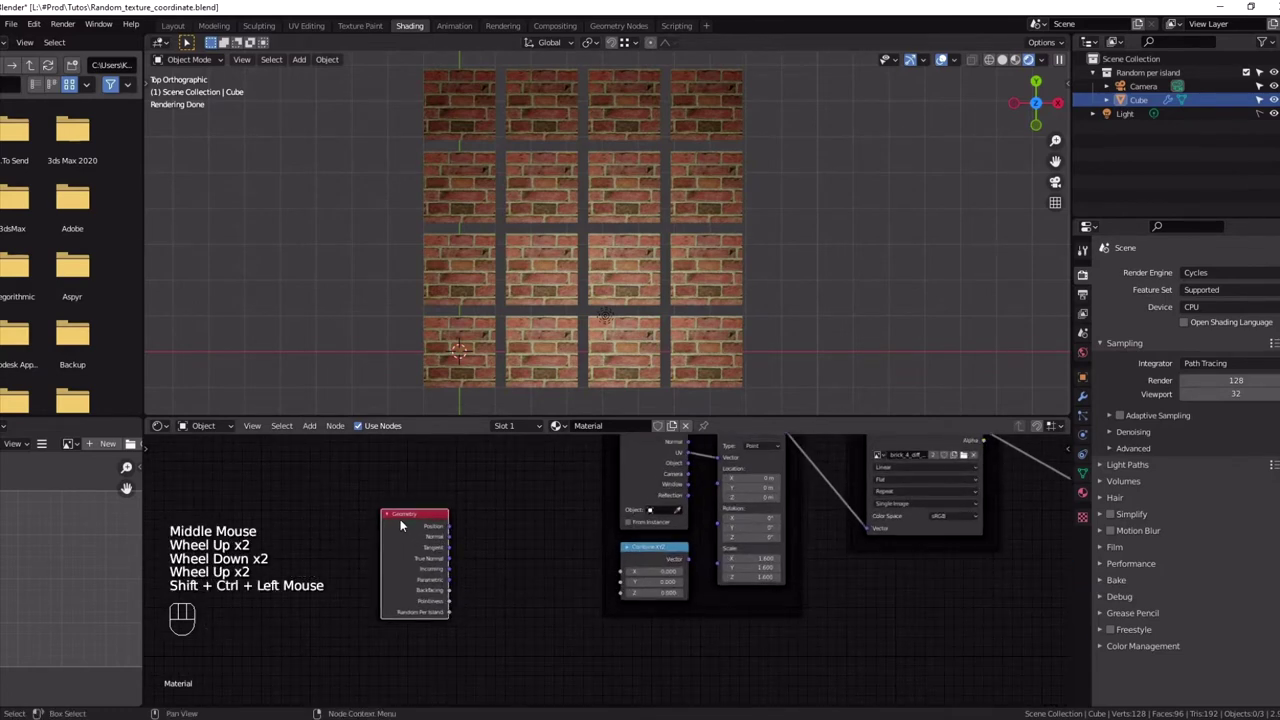
scroll(down, 3)
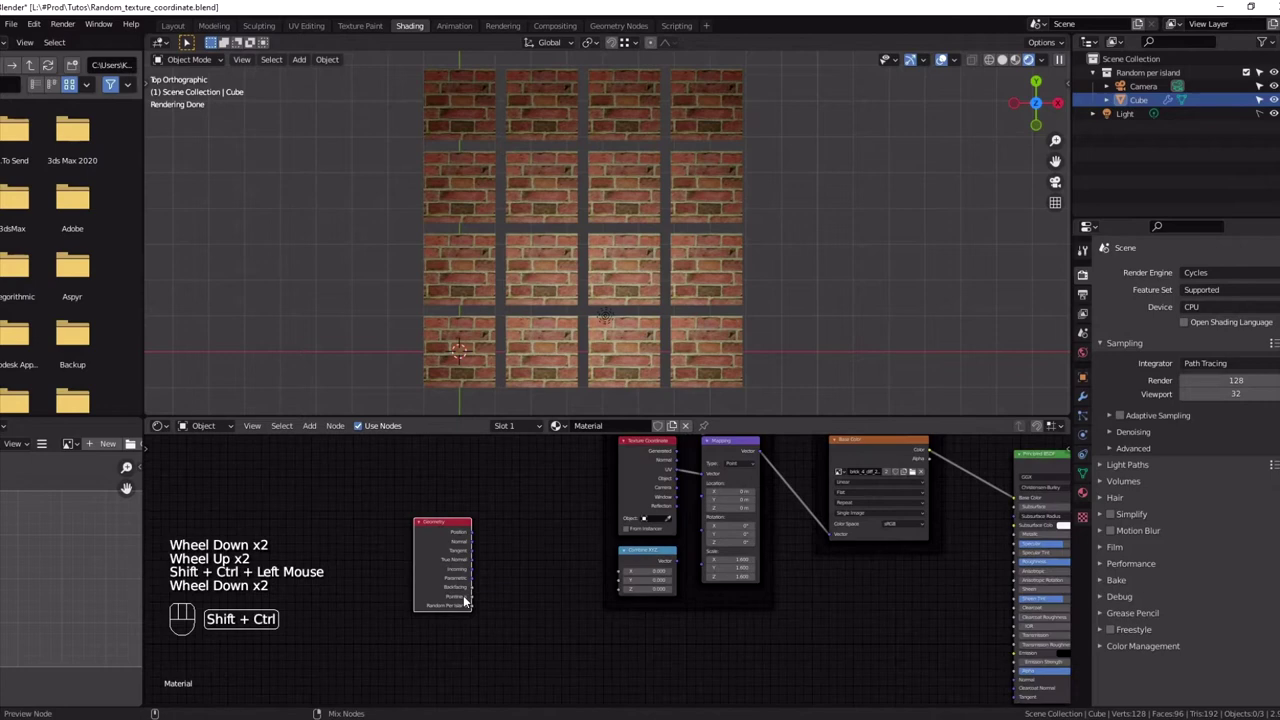
Preview node outputs with Node Wrangler until the per-island random grey value shows on the tiles
click(470, 613)
click(469, 600)
click(469, 601)
click(468, 602)
click(468, 602)
click(468, 602)
click(469, 600)
double_click(469, 600)
scroll(up, 3)
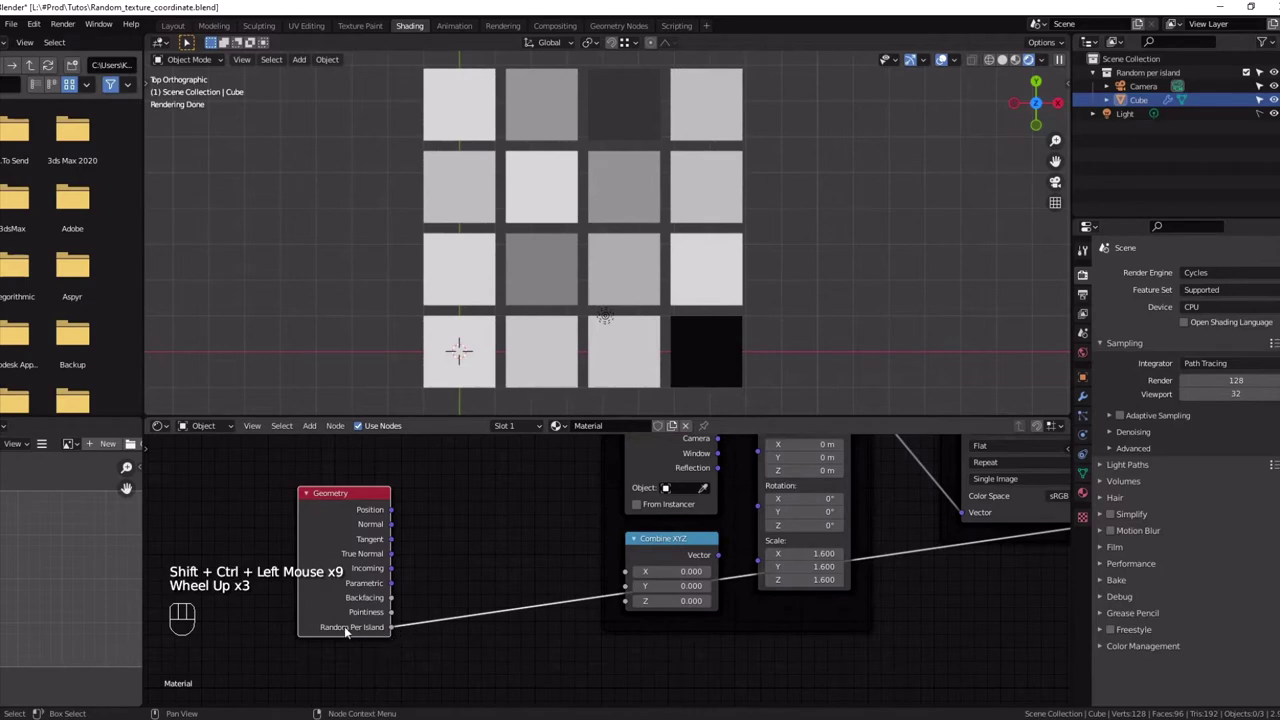
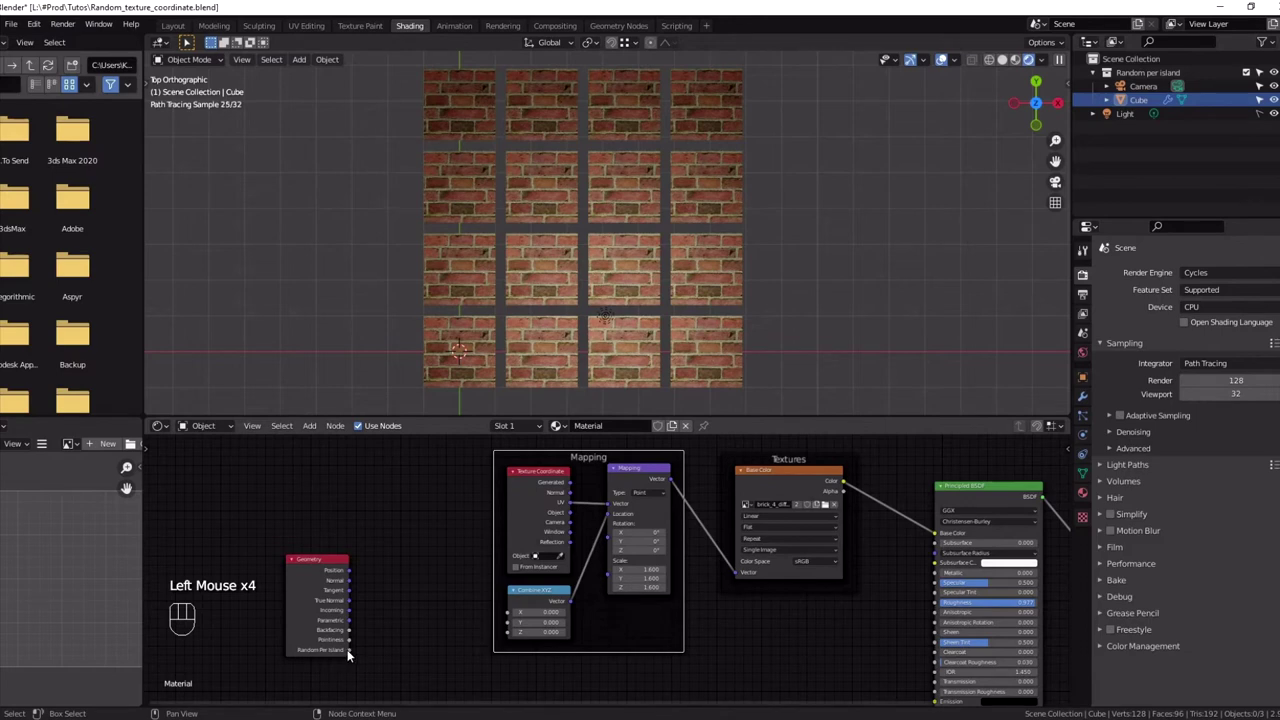
Link the random per-island value into the Mapping node's Location and Rotation inputs
drag(349, 657, 513, 615)
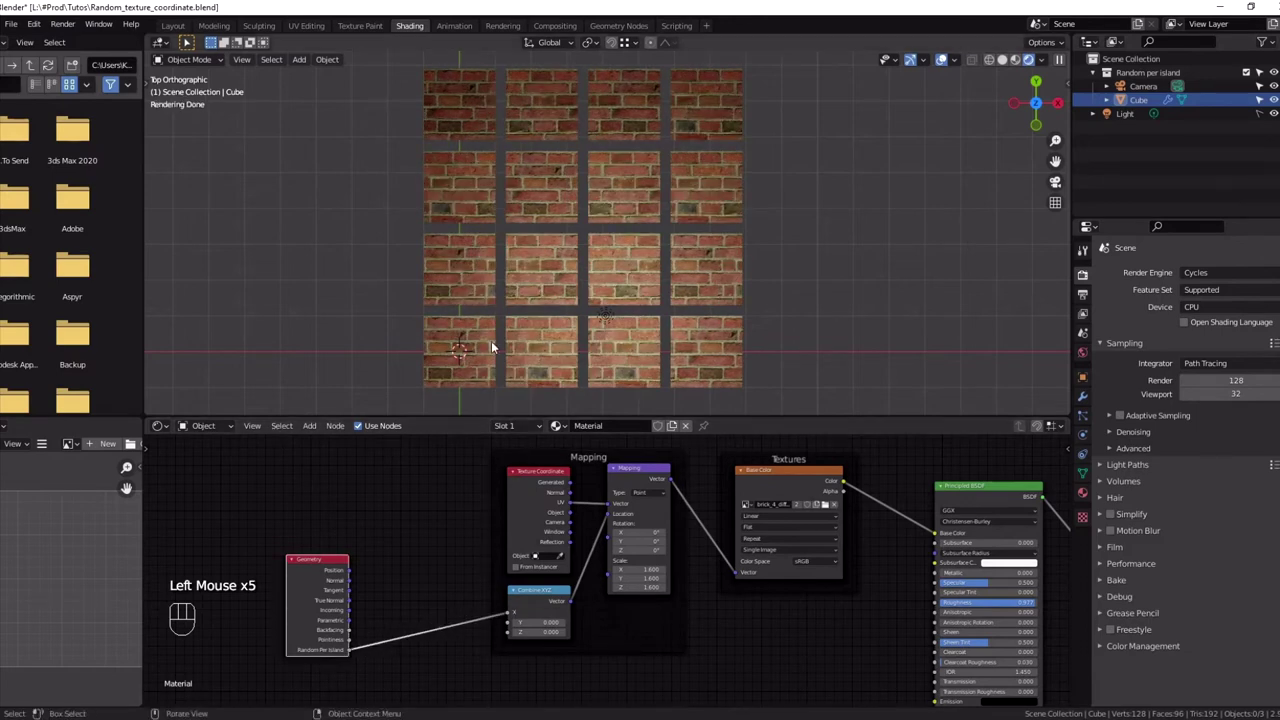
drag(510, 618, 509, 629)
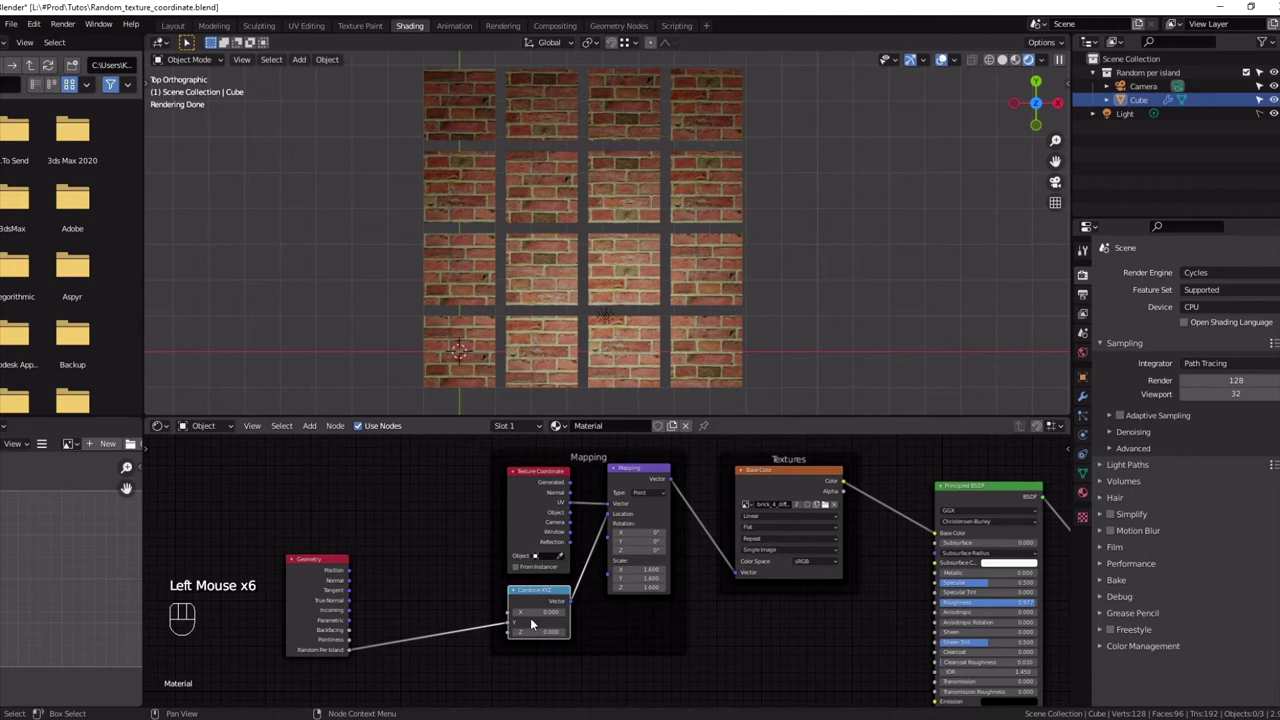
drag(517, 626, 510, 639)
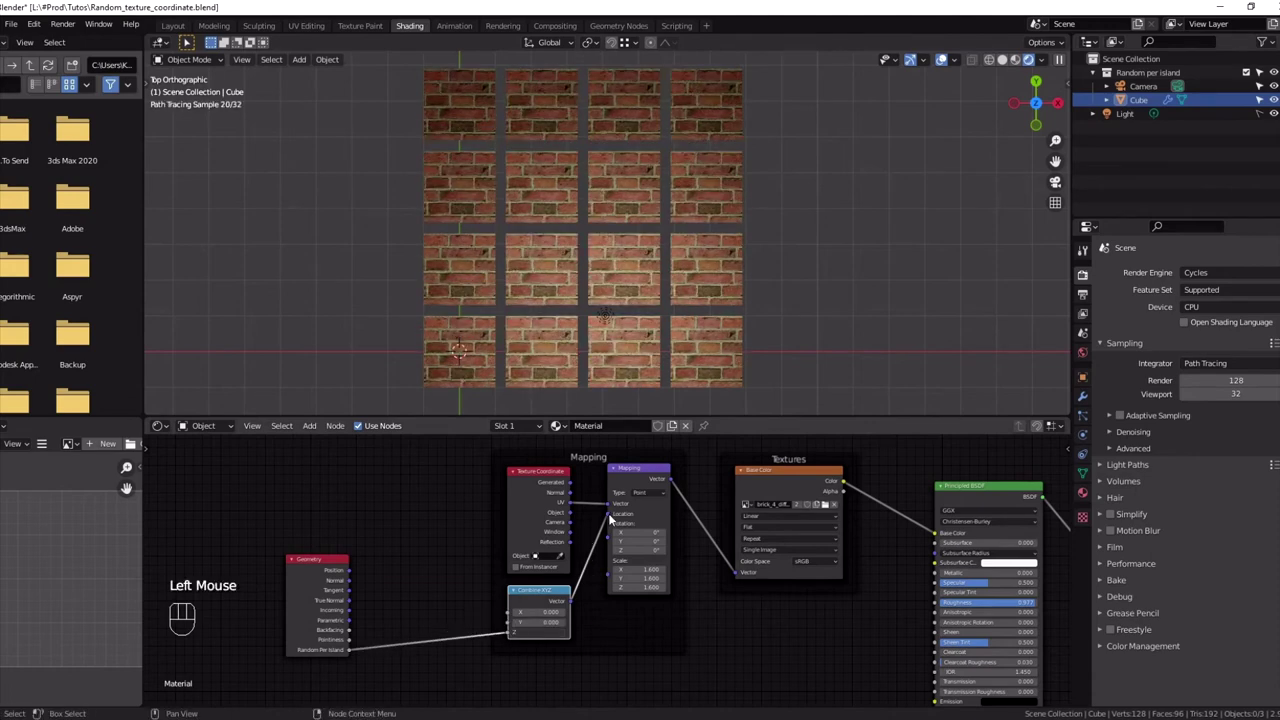
Link the random value output into the Mapping node's Scale socket
drag(594, 528, 608, 569)
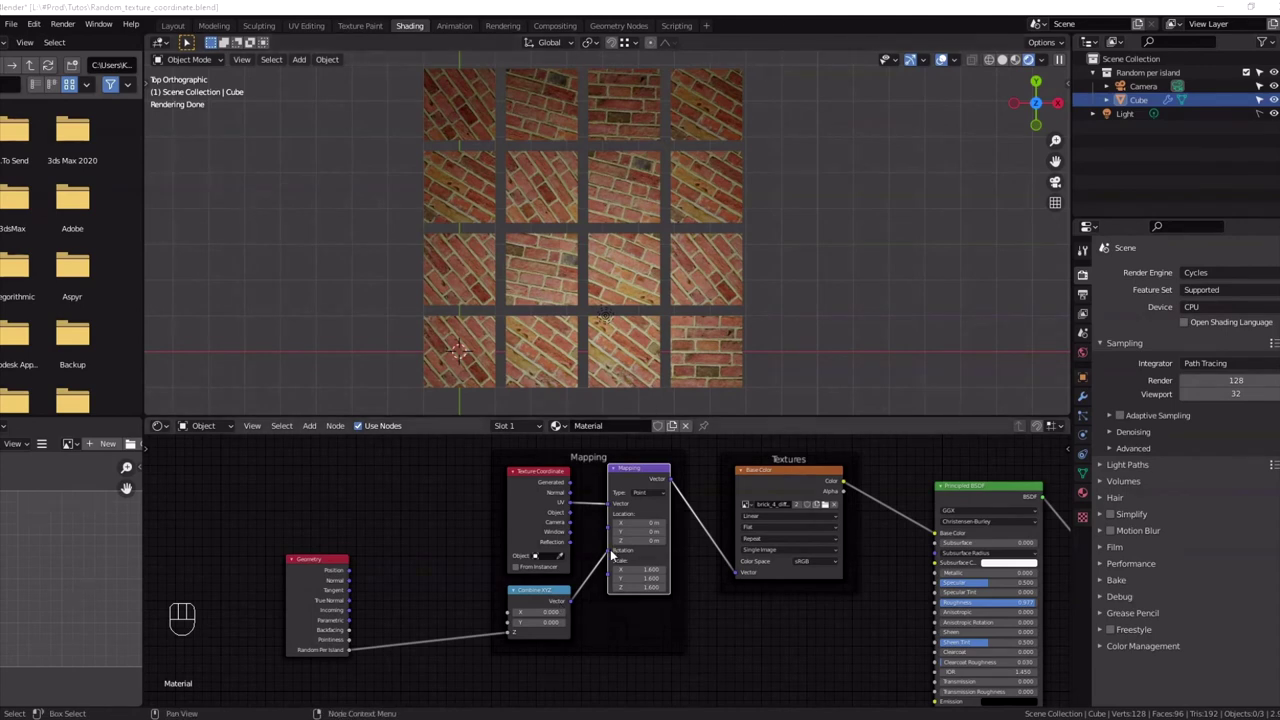
drag(617, 555, 615, 603)
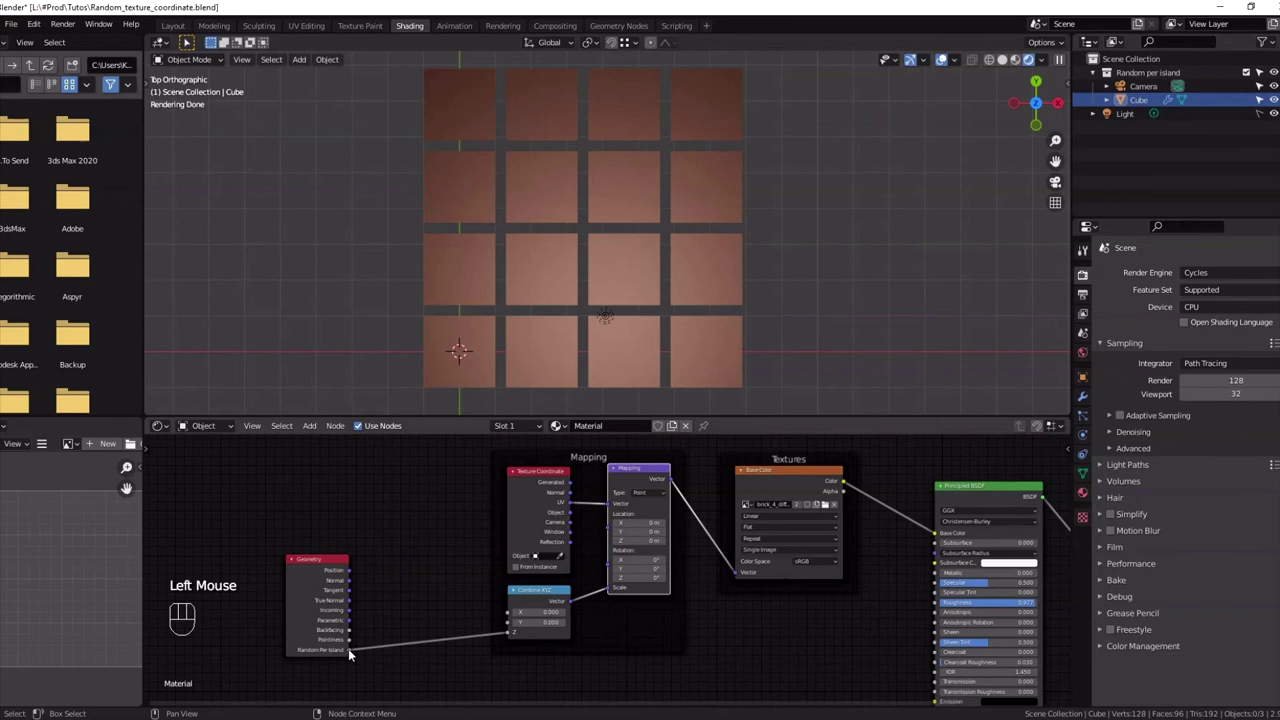
Rewire the math nodes feeding Mapping Scale so the random brick size stays usable
drag(349, 658, 464, 639)
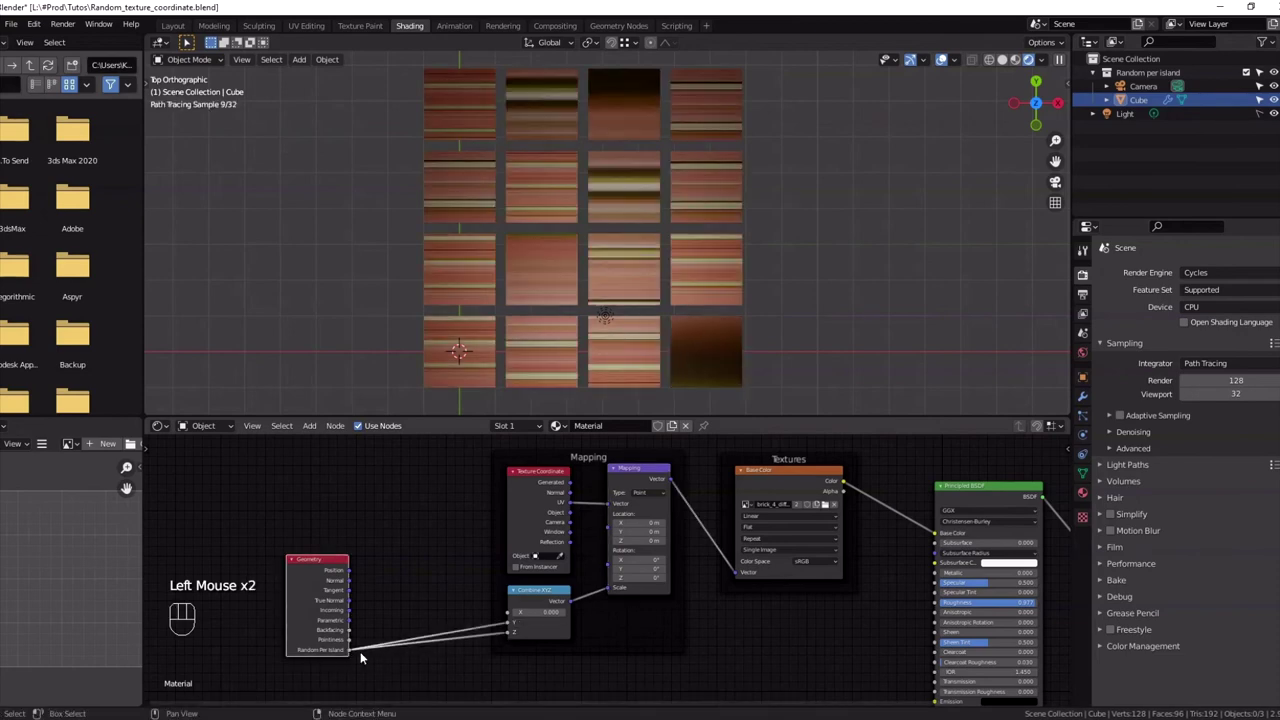
drag(352, 658, 512, 625)
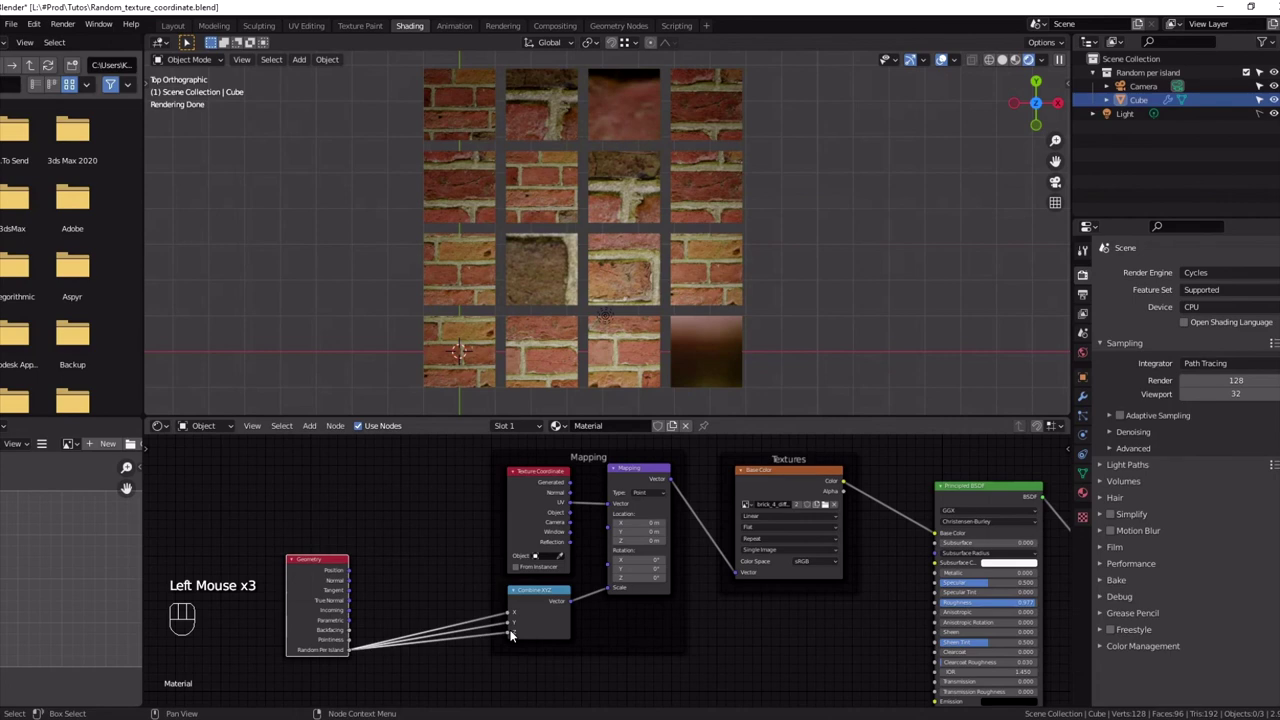